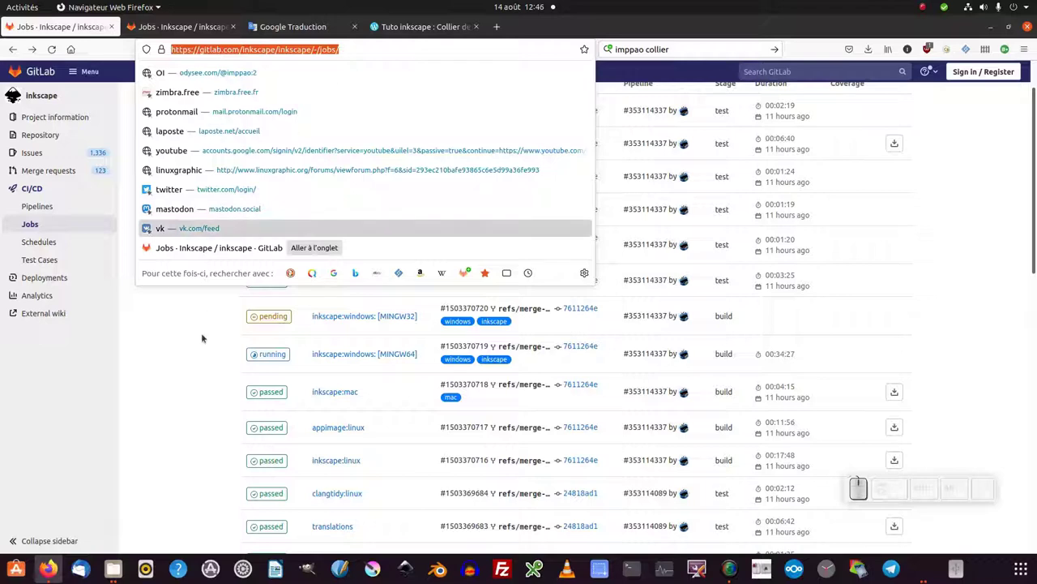
Step: Save the appimage:linux job's artifacts.zip into the Bureau folder
scroll(down, 3)
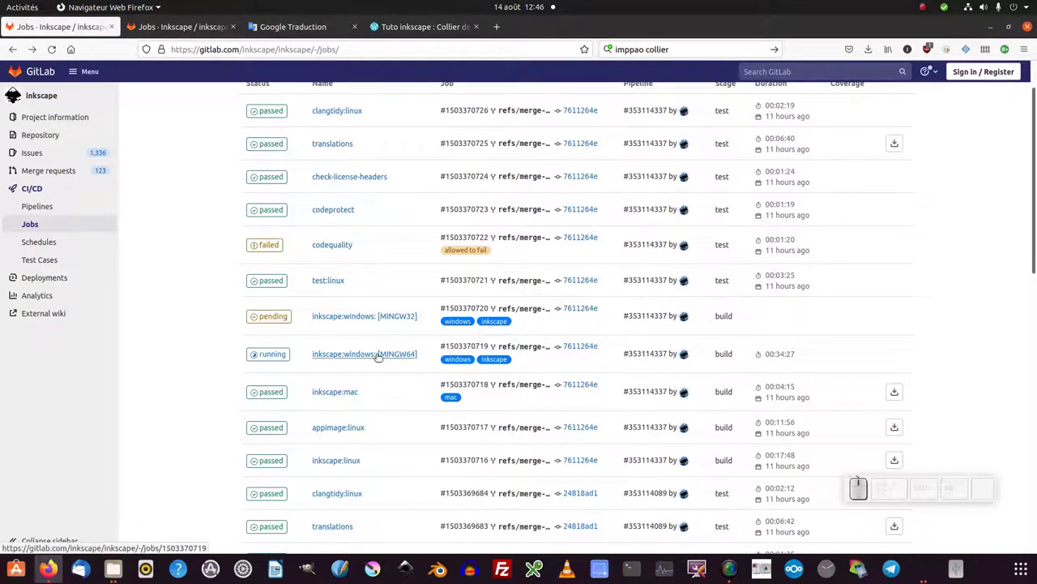
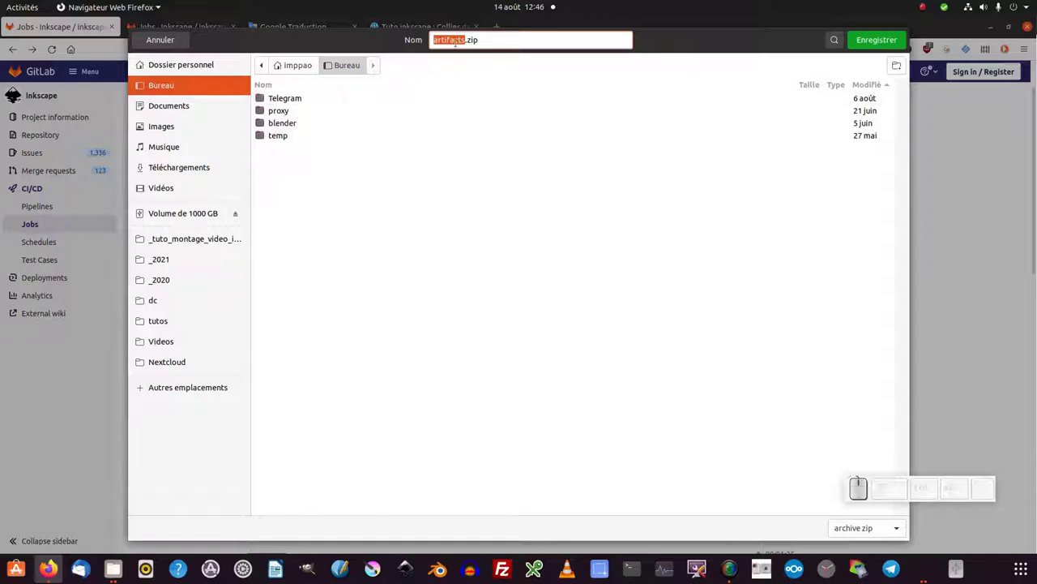
click(872, 41)
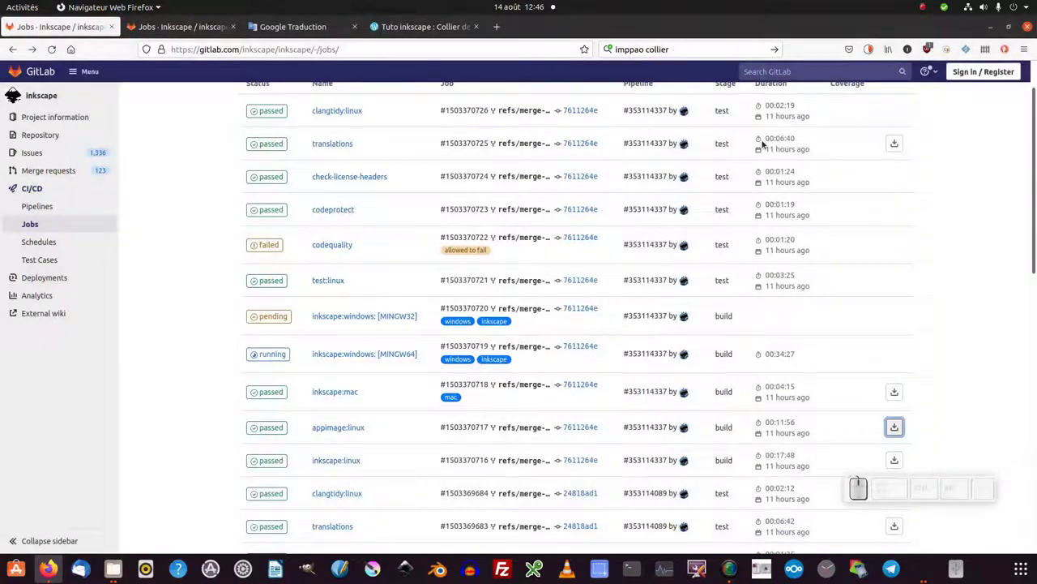
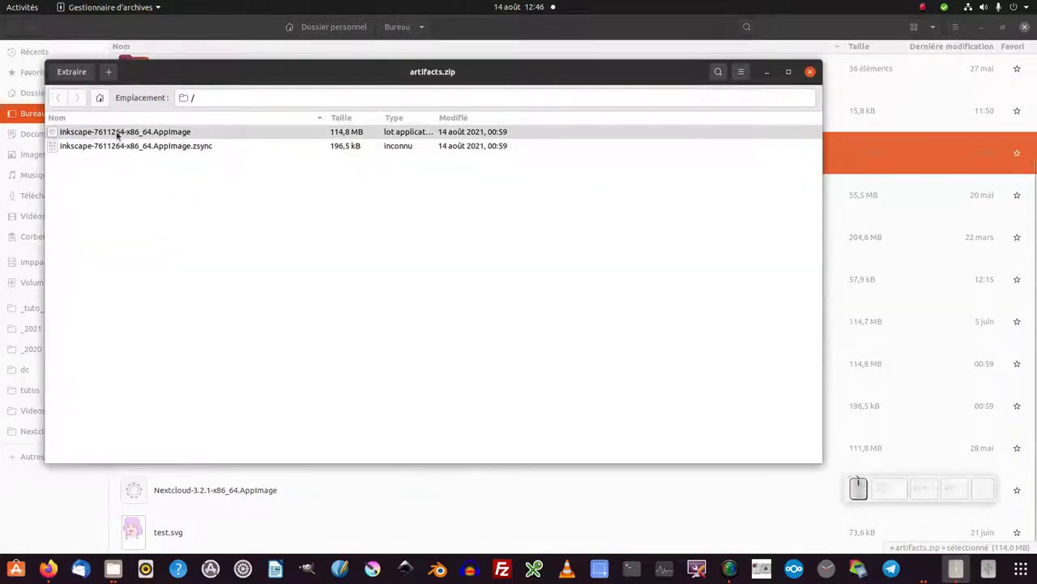
Step: Extract Inkscape-7611264-x86_64.AppImage from artifacts.zip into Bureau and close the archive
drag(116, 134, 160, 138)
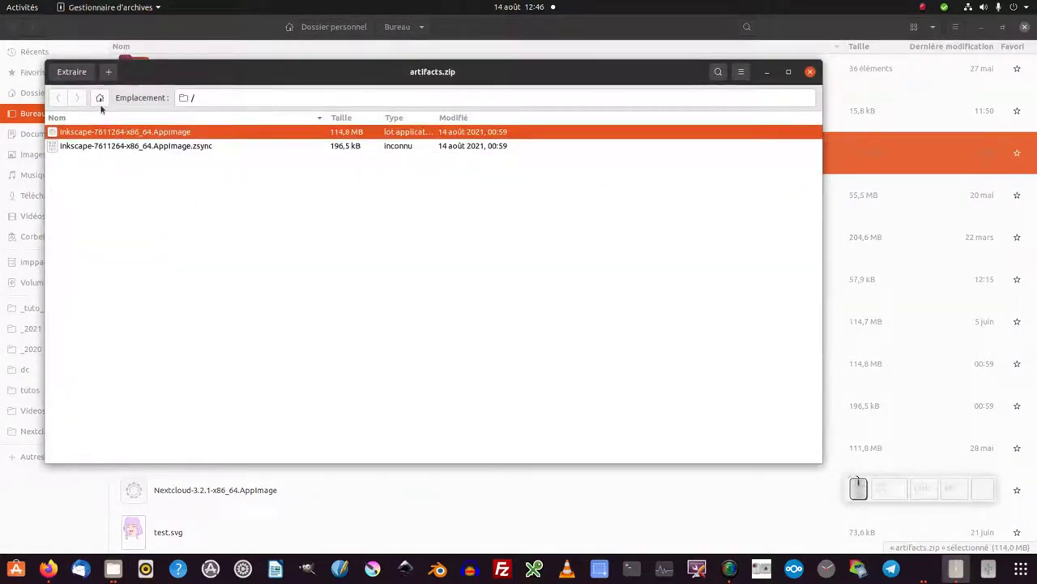
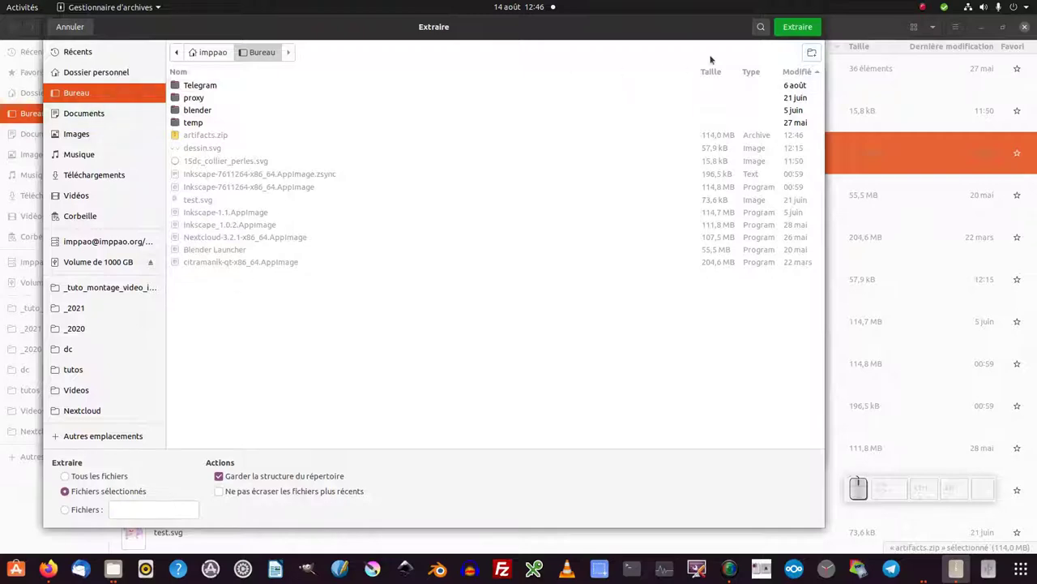
click(372, 301)
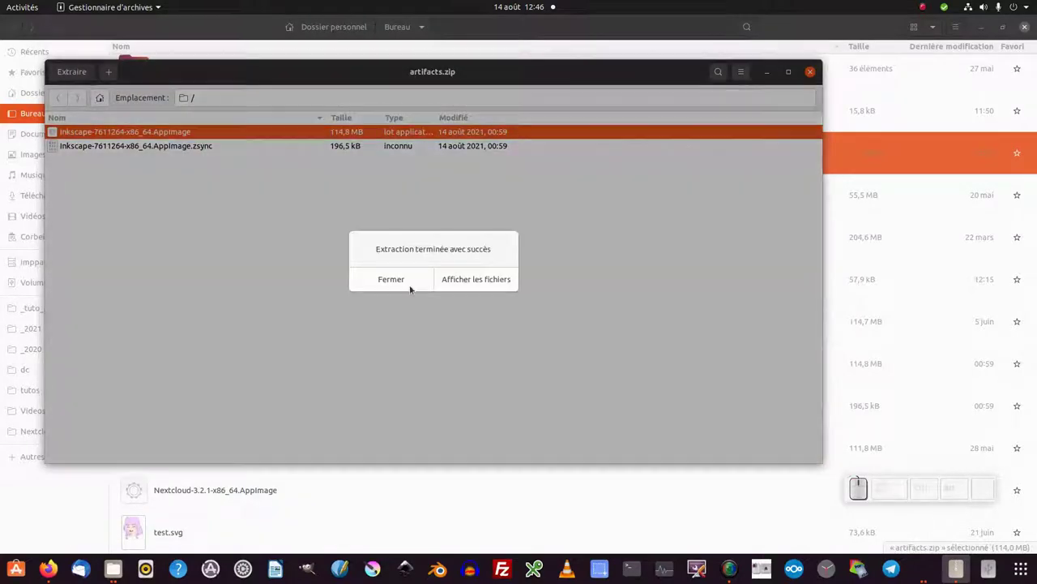
click(408, 279)
click(111, 575)
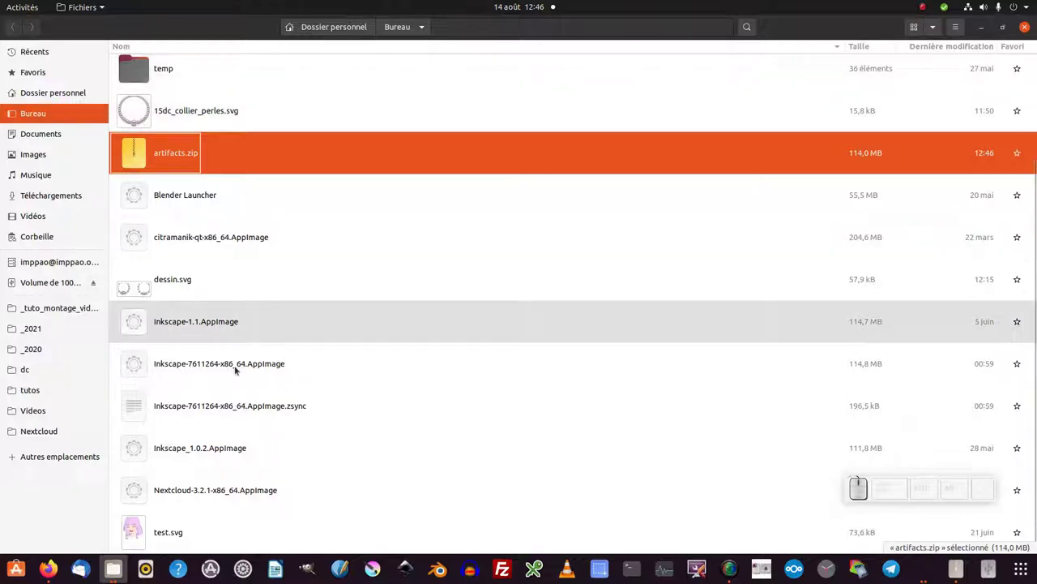
Step: In the AppImage's Permissions properties, tick 'Autoriser l'exécution du fichier comme un programme'
drag(234, 369, 128, 360)
click(131, 362)
click(169, 538)
click(616, 202)
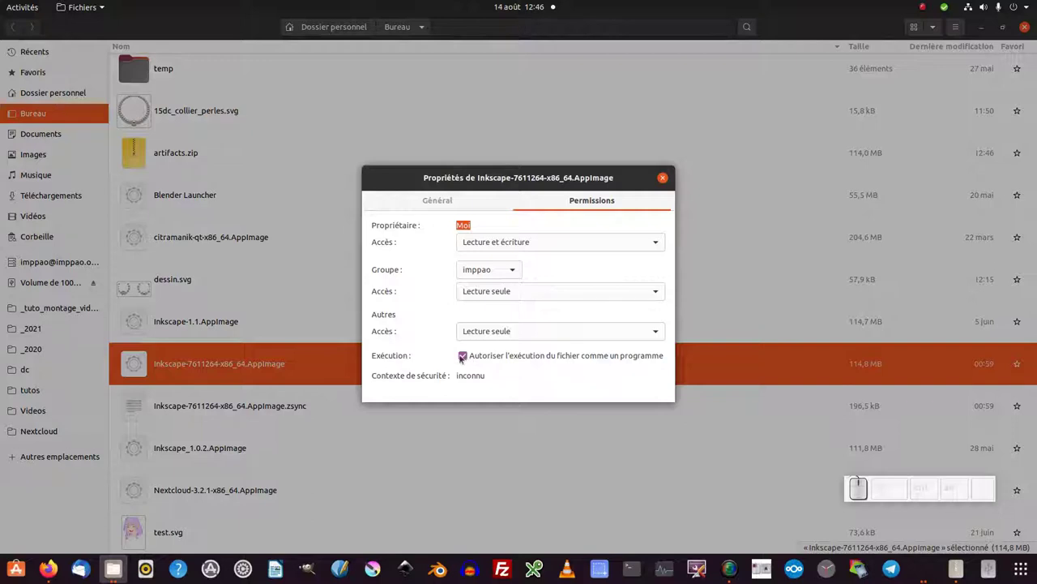